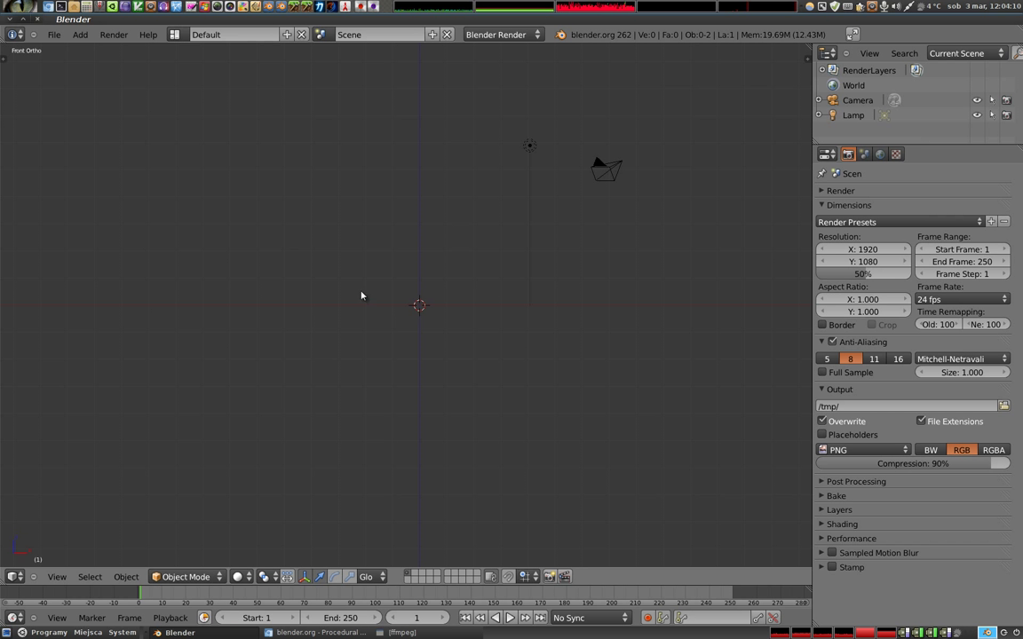
Step: Add a Plane mesh from the Add menu and switch to camera view (Numpad 0)
key(shift+a)
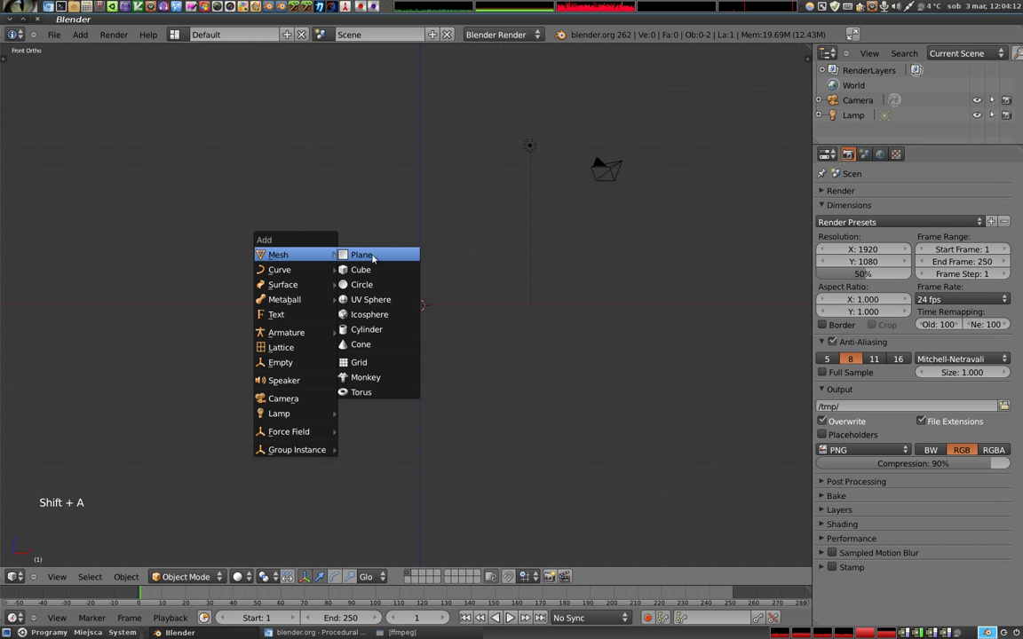
key(s)
click(536, 382)
key(KP_0)
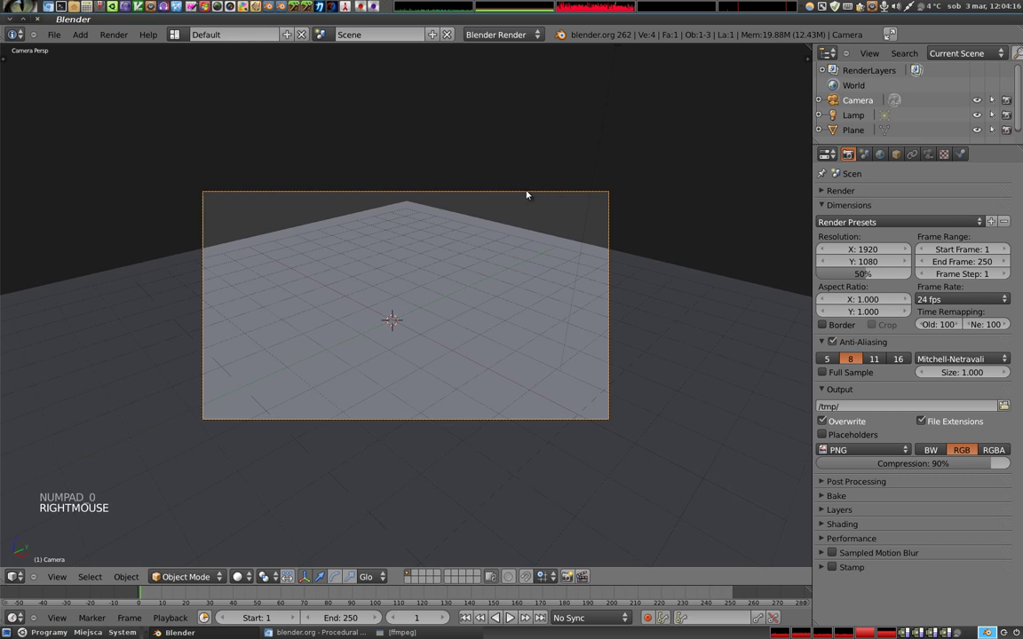